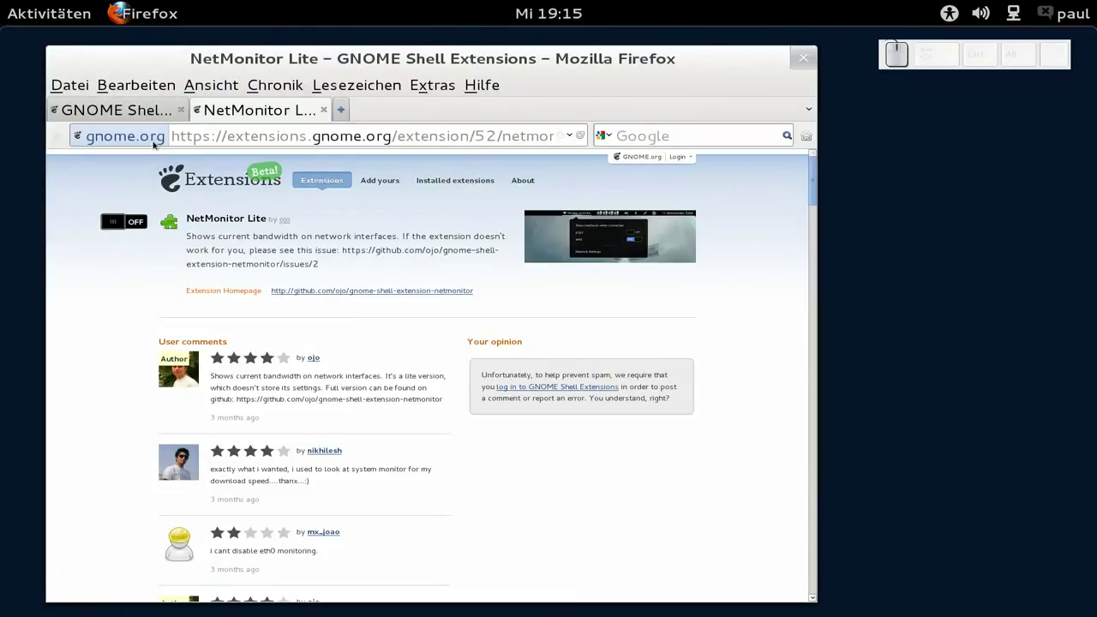
Step: Return from the NetMonitor Lite page to the full extensions listing
click(160, 109)
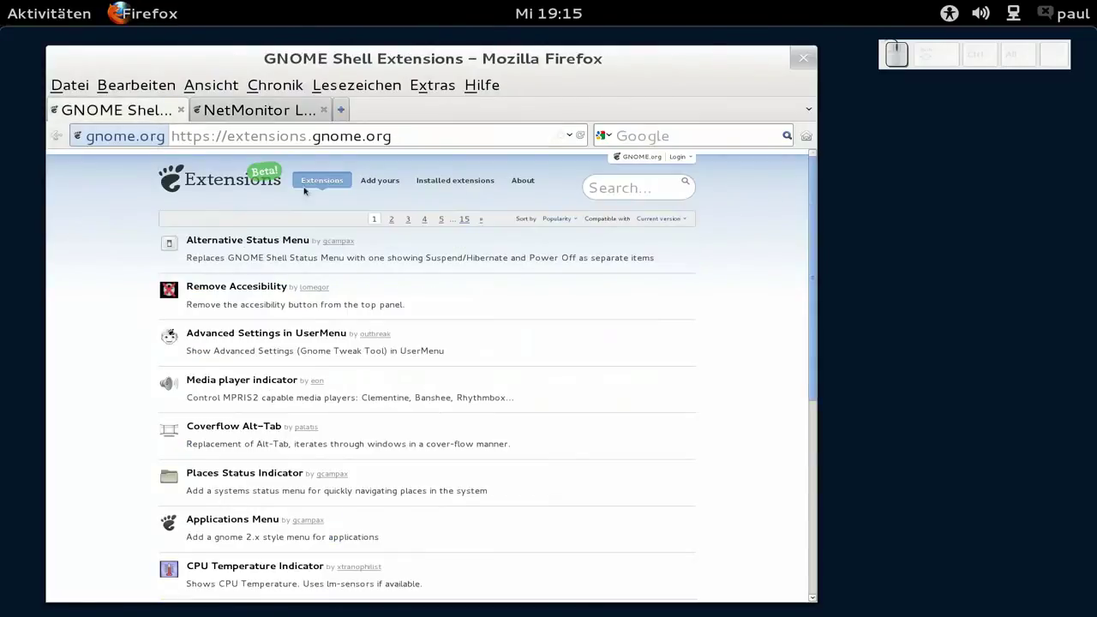
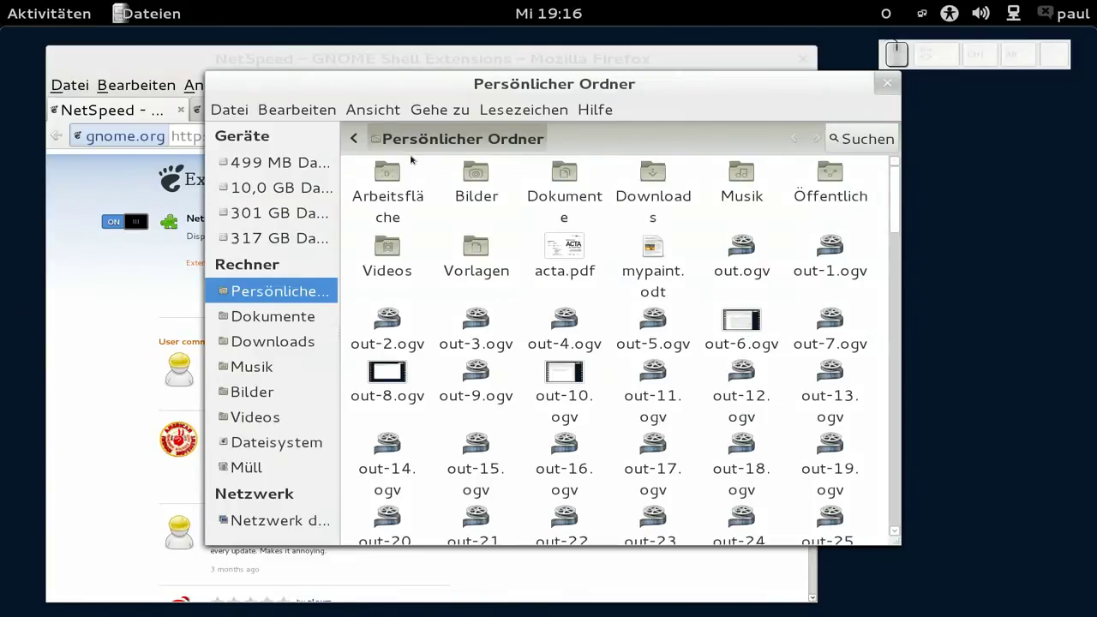
Step: Show the Ansicht view options for the home folder in Dateien
click(387, 107)
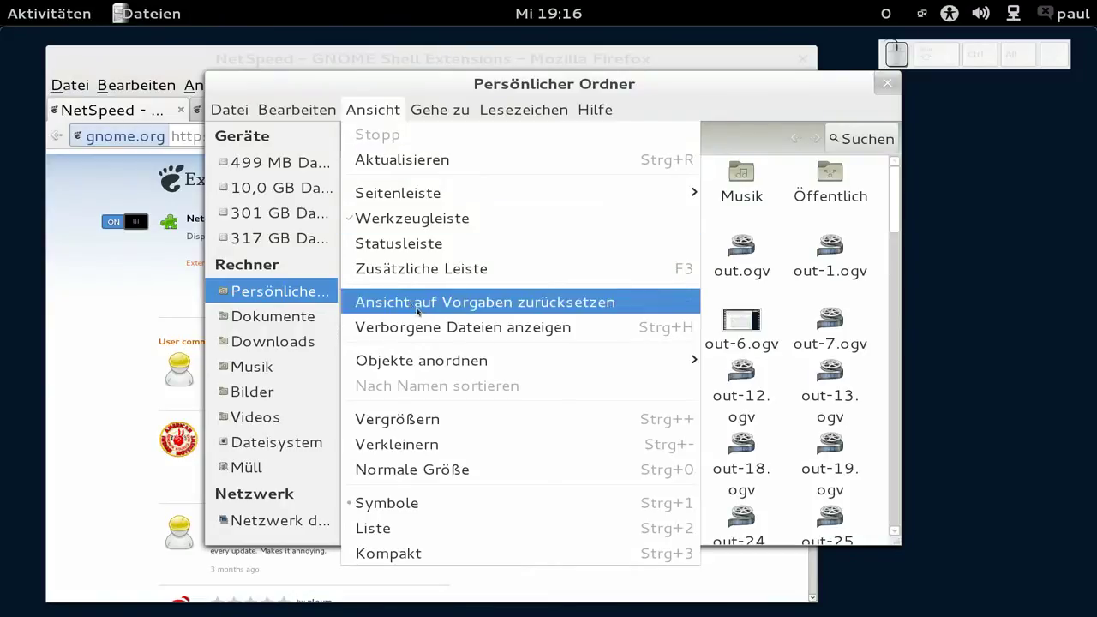
click(424, 320)
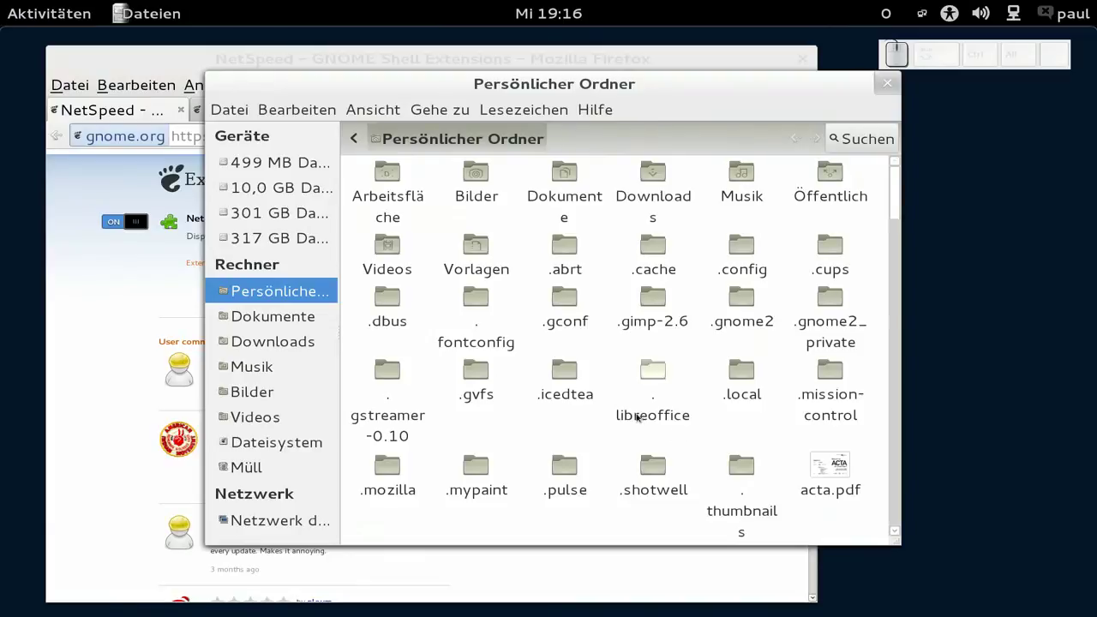
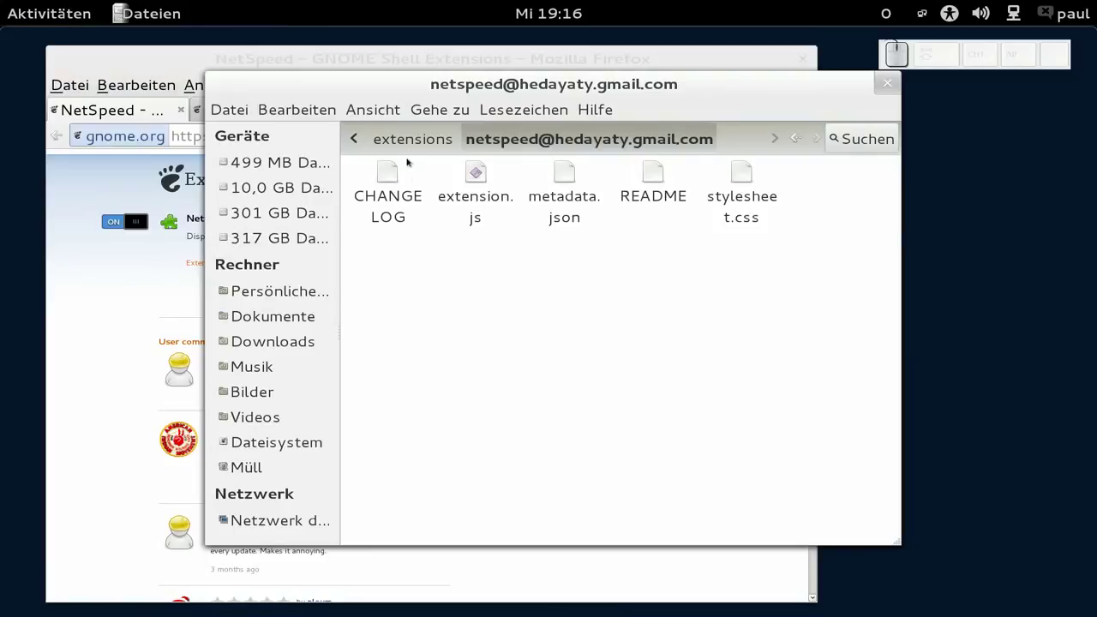
click(415, 142)
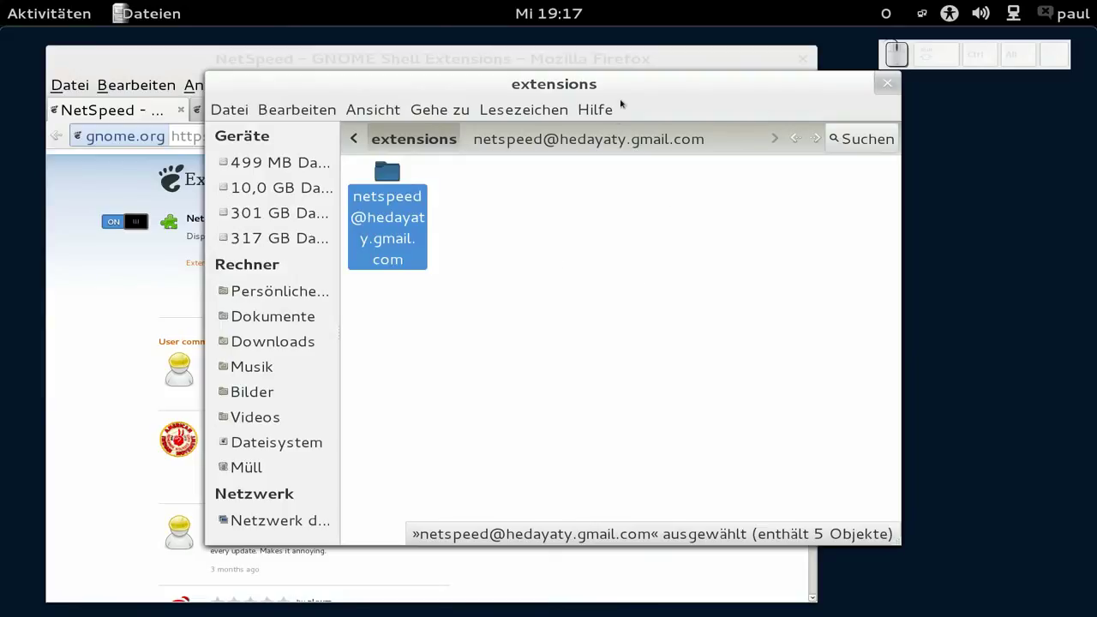
click(631, 55)
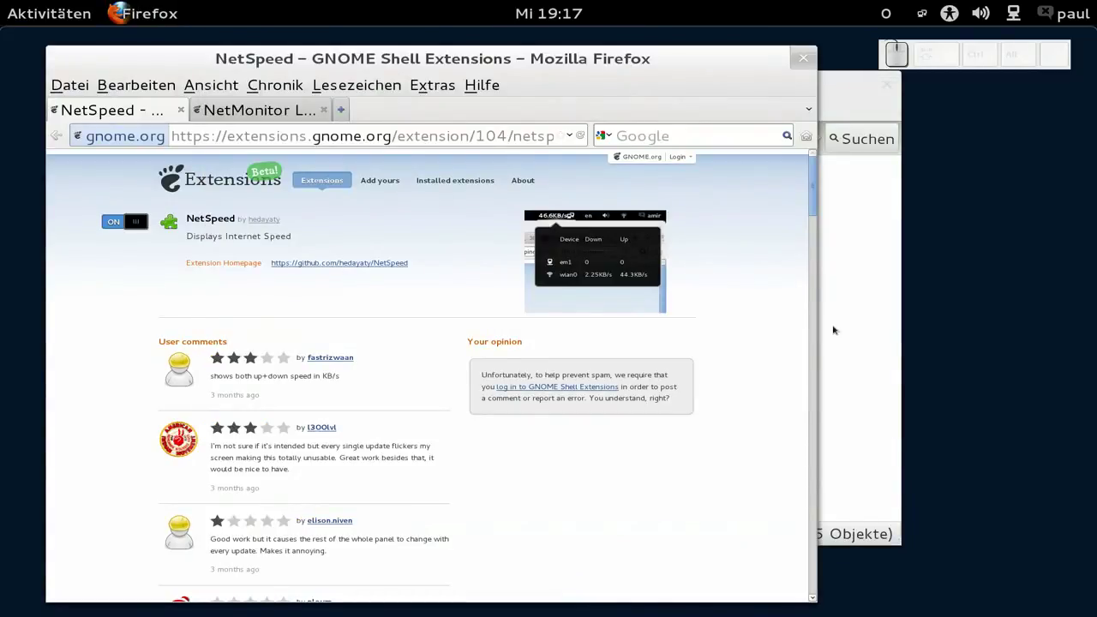